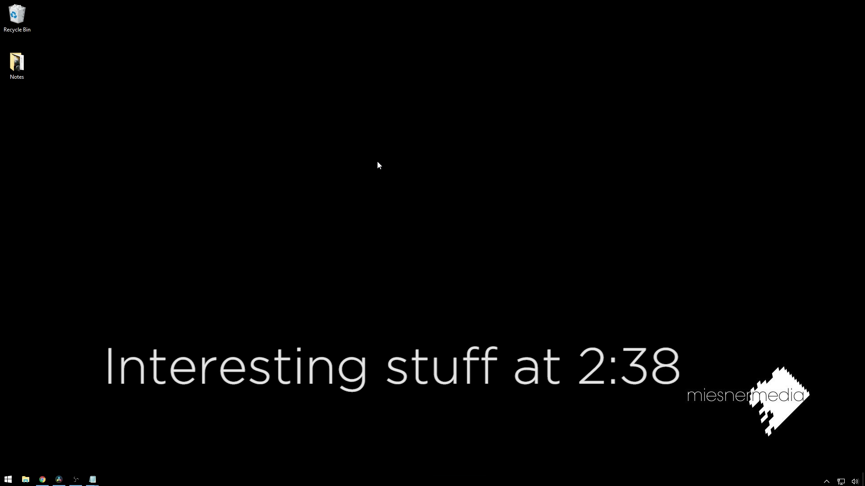
Switch from the Windows desktop to DaVinci Resolve with the portrait clip project.
click(380, 302)
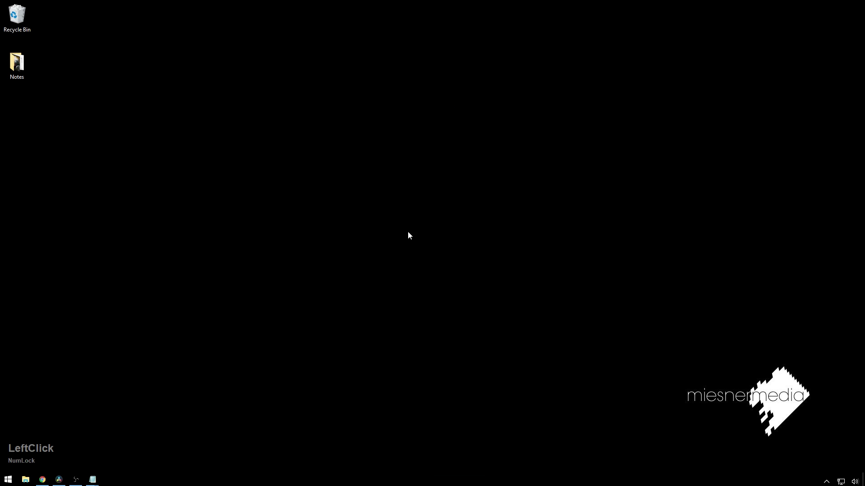
click(266, 304)
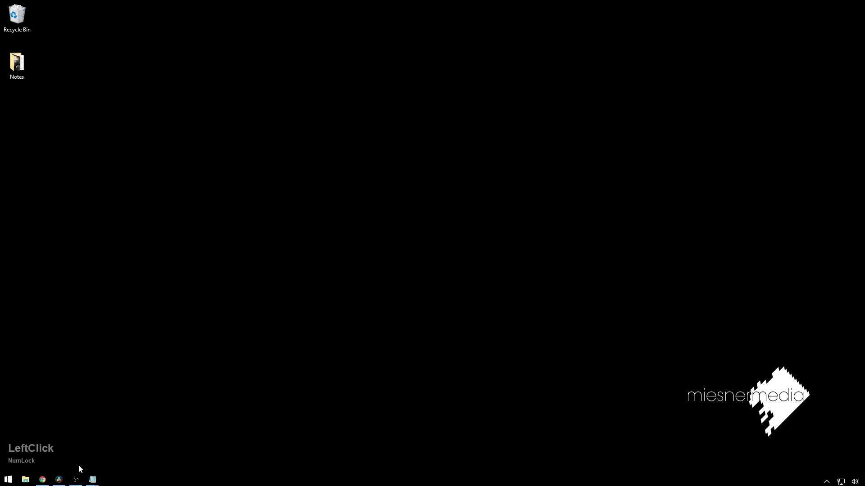
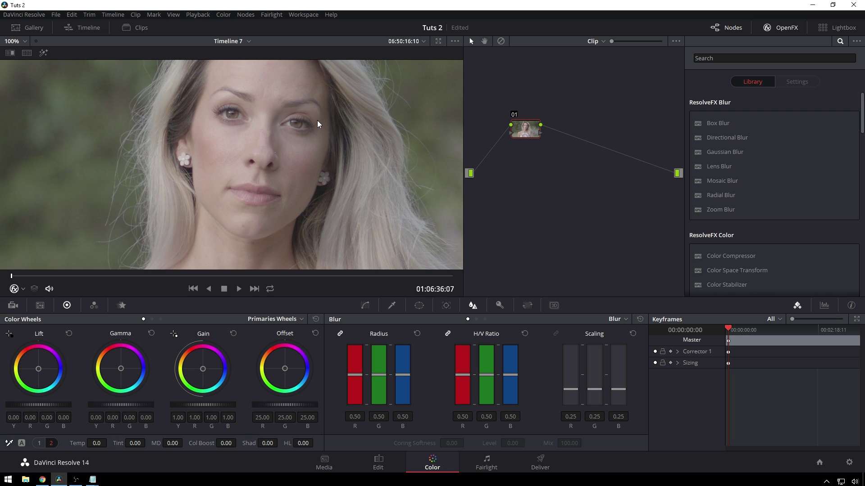
Hide the OpenFX effects library so the node graph fills the right side, recentering the viewer.
middle_click(312, 143)
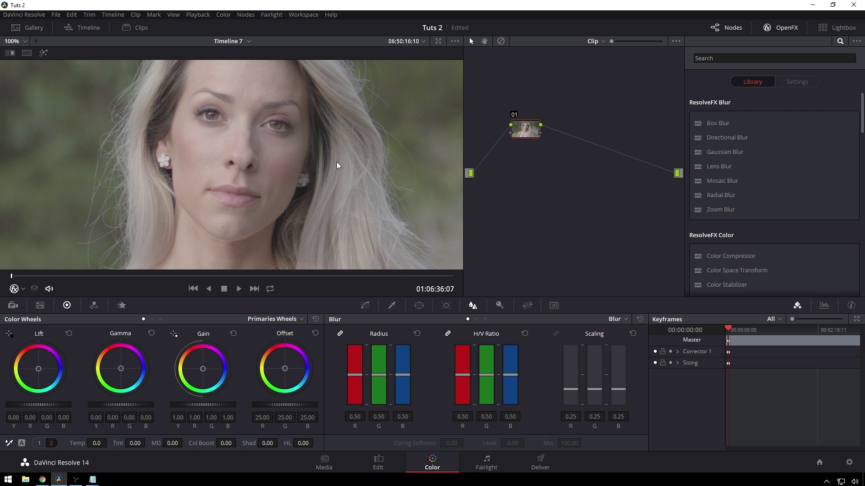
scroll(up, 3)
middle_click(316, 166)
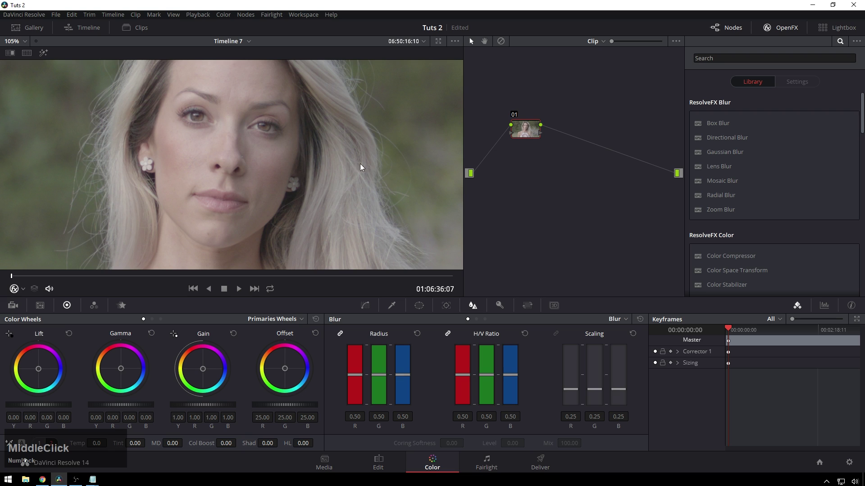
click(775, 25)
middle_click(248, 147)
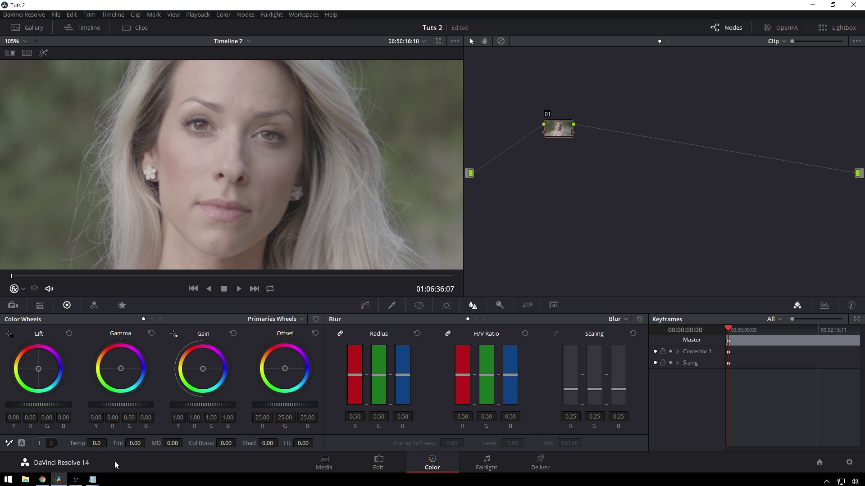
Raise Sat to 63.80 on node 01 and add serial node 02 after it.
drag(41, 449, 242, 436)
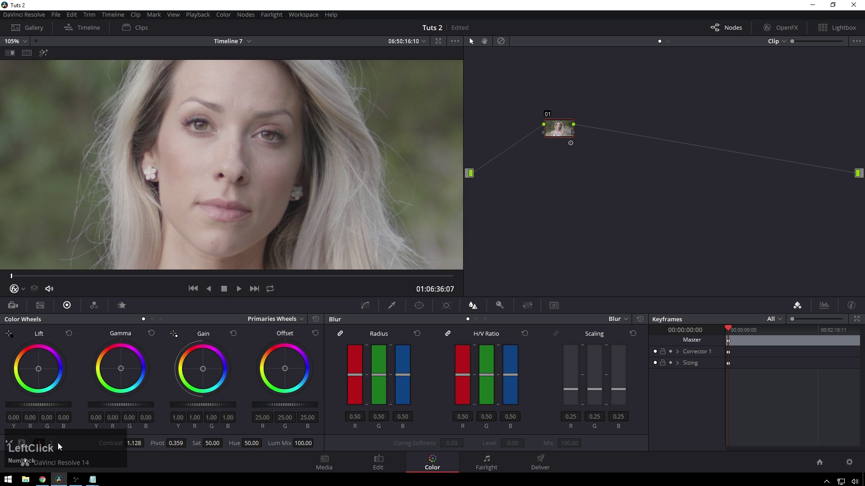
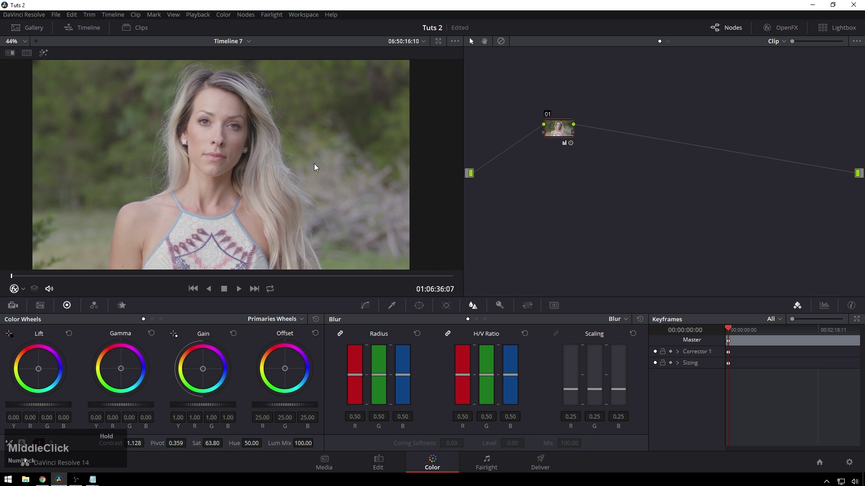
key(shift+z)
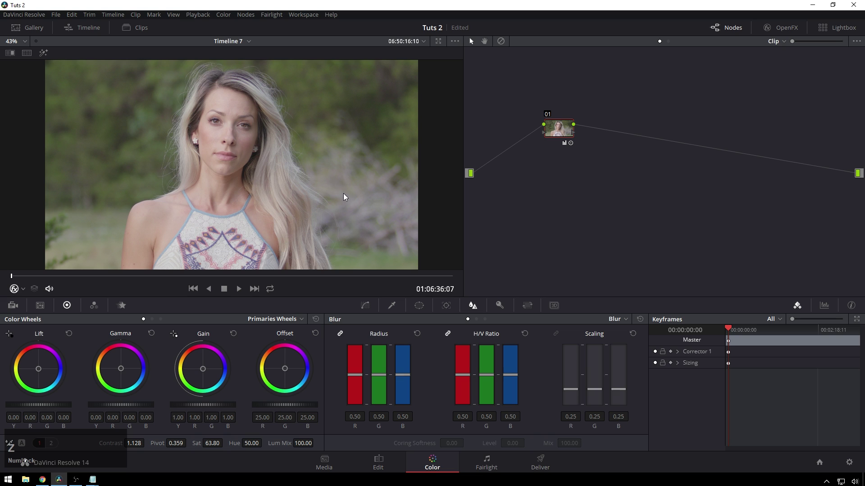
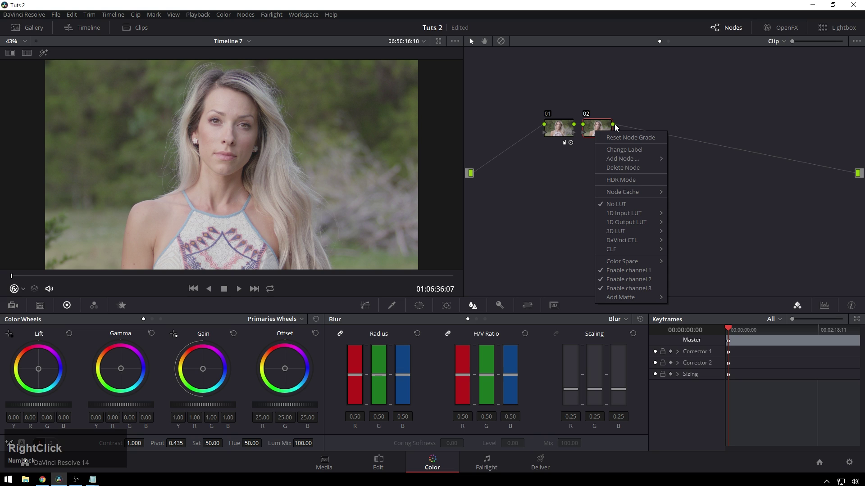
Qualify the woman's skin by sampling her cheek on node 02 with the highlight preview on.
click(609, 122)
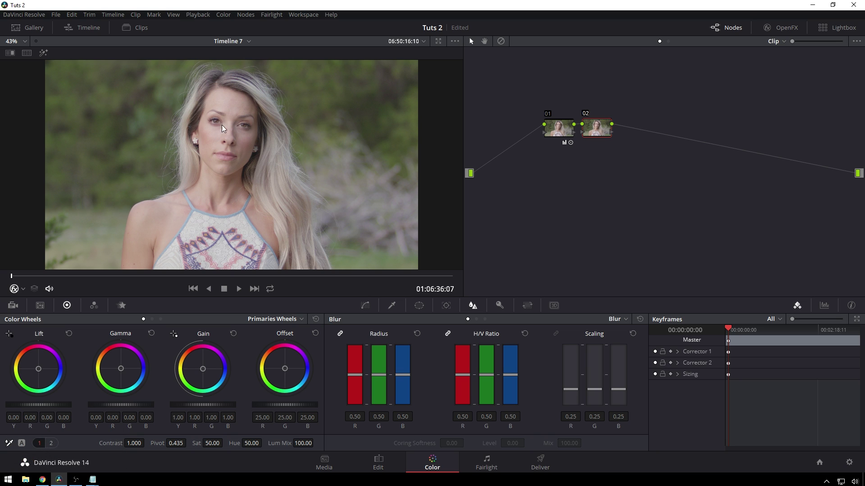
click(398, 302)
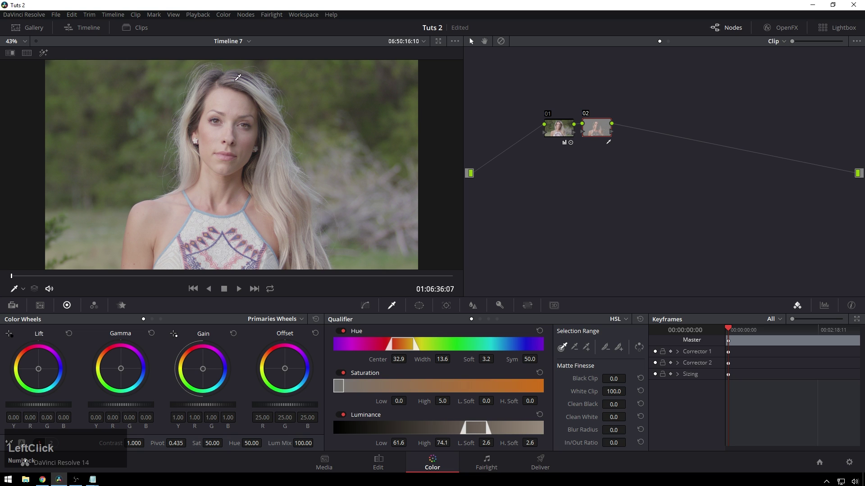
key(shift+h)
click(229, 106)
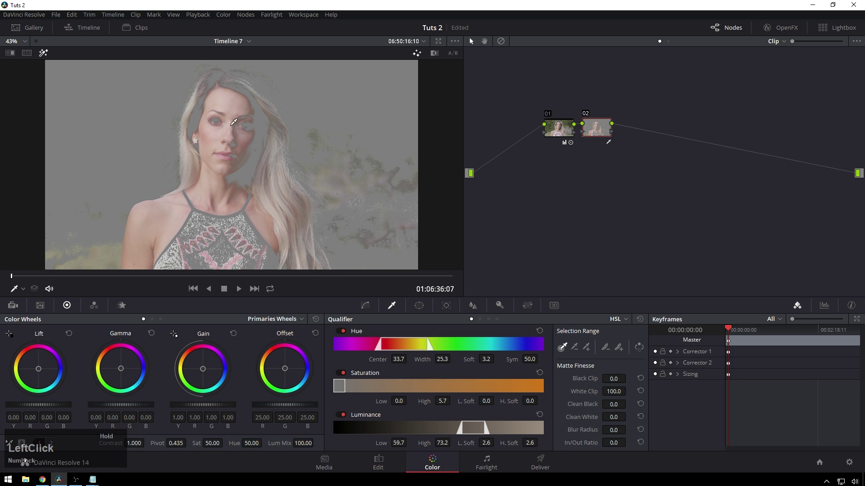
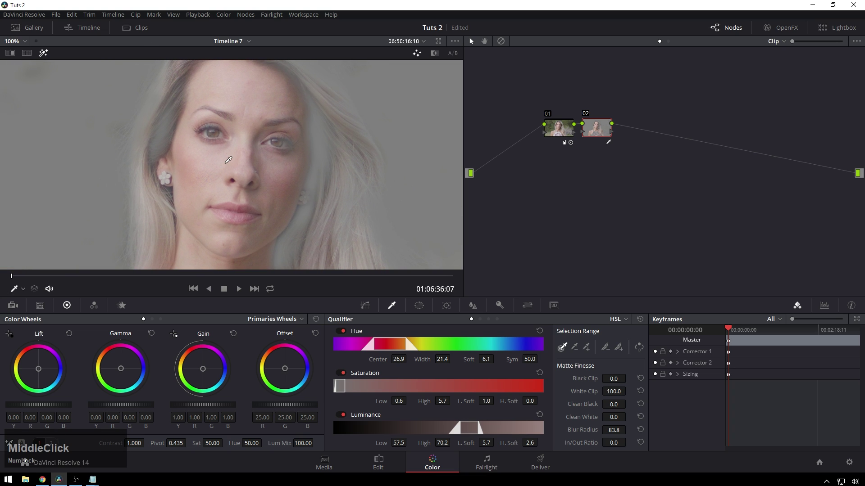
Turn off the highlight preview and lower node 02's Sat to about 46.8 for the skin.
key(shift+h)
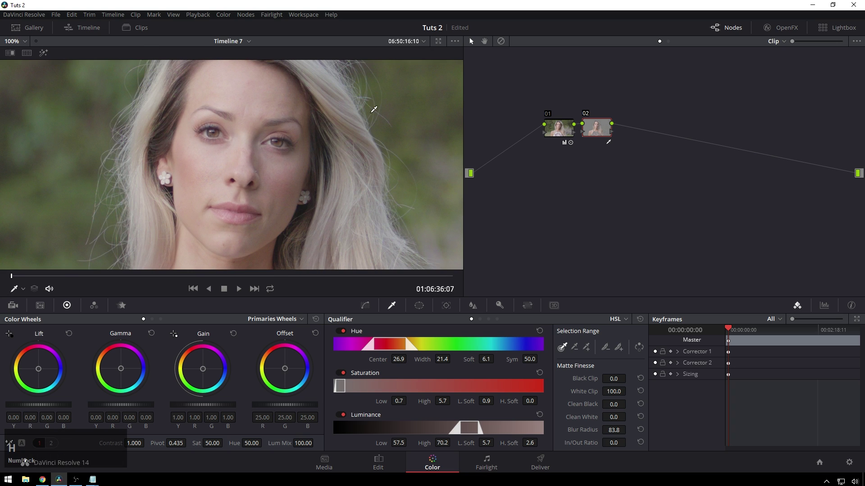
key(h)
middle_click(296, 195)
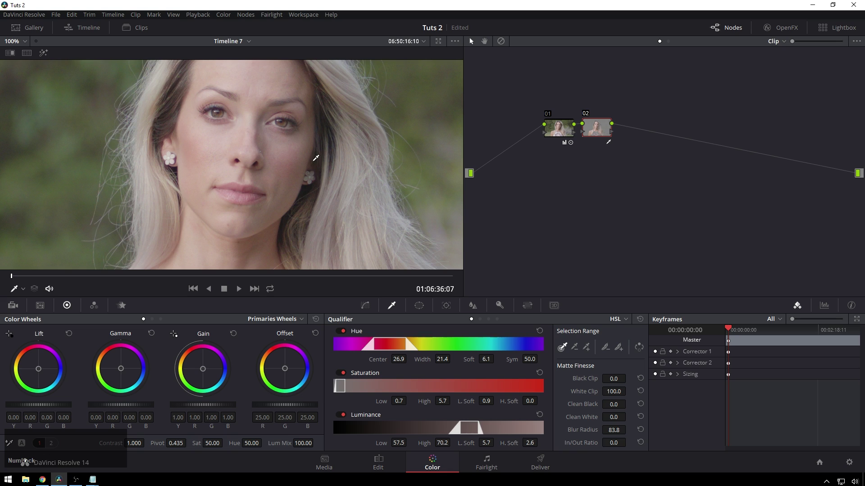
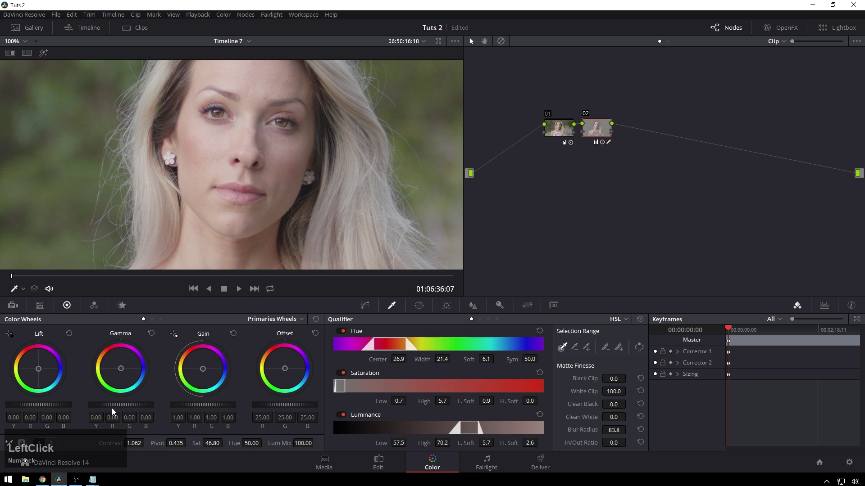
key(shift+z)
text(zdddd)
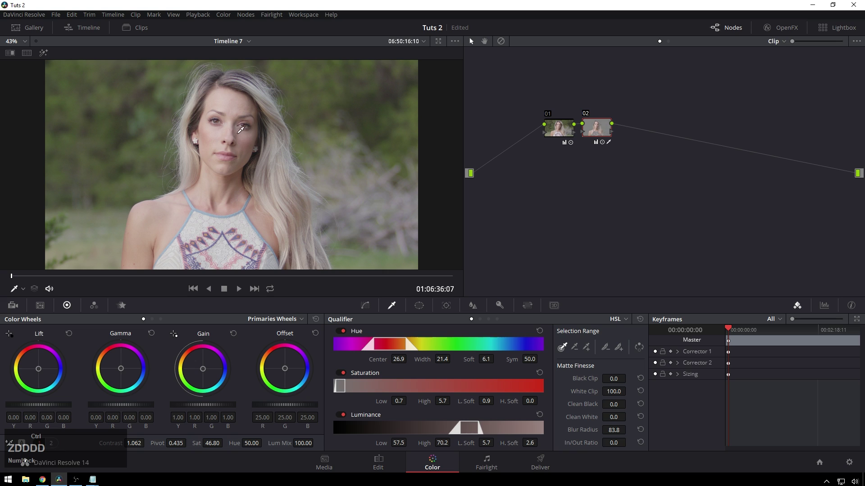
text(ZDDDD)
click(161, 449)
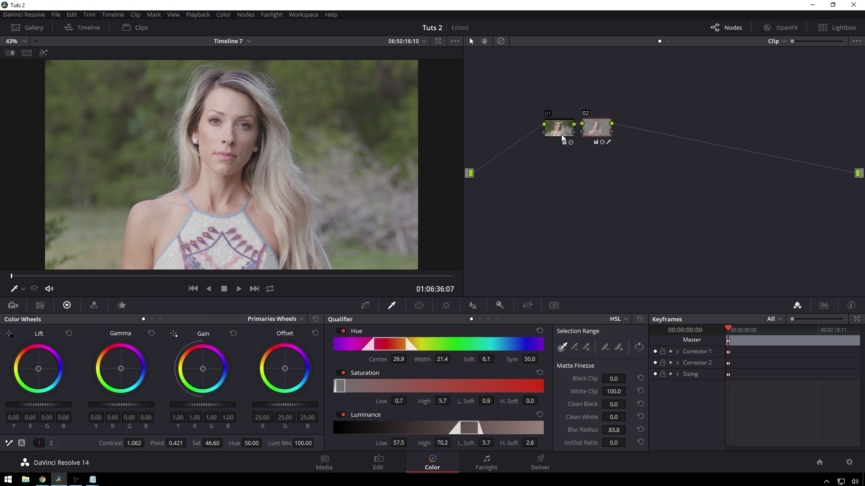
Compare with node 01, then on node 02 set Sat 38.00 and Midtone Detail -65.50.
click(559, 134)
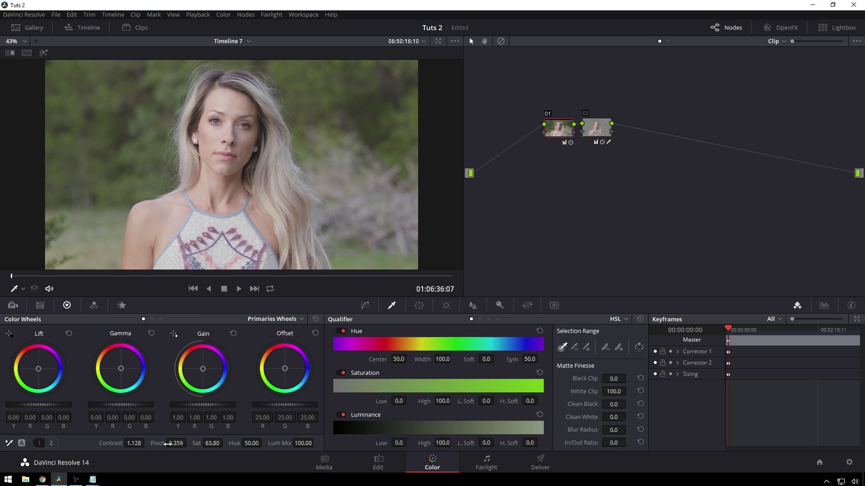
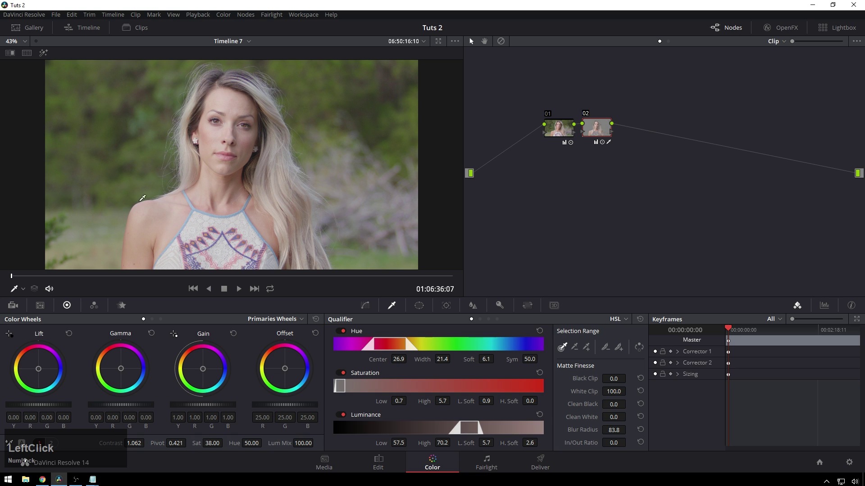
click(166, 126)
key(shift+alt+z)
middle_click(214, 84)
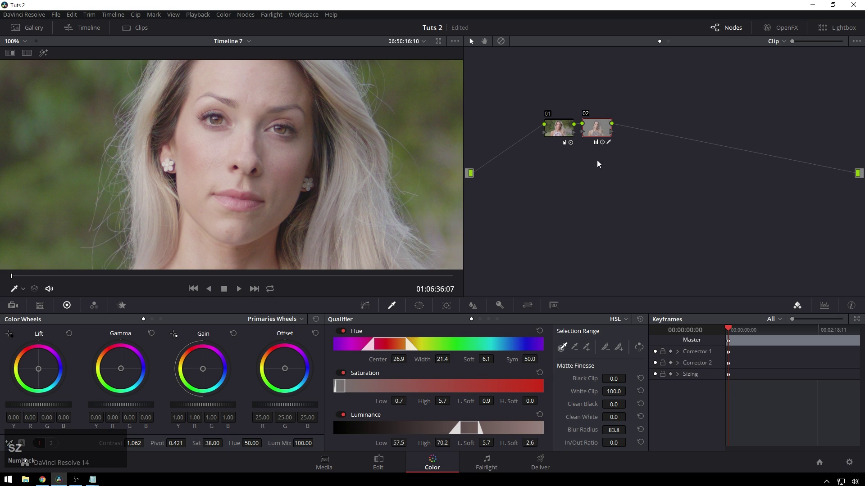
key(alt+z)
click(571, 152)
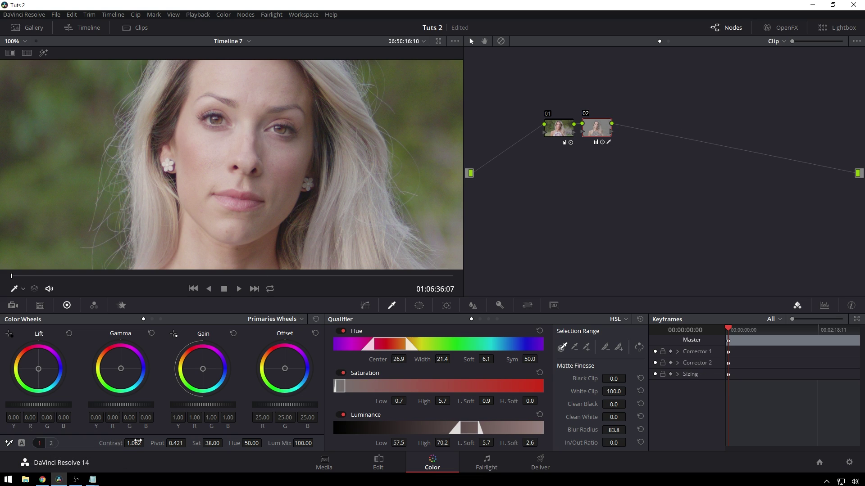
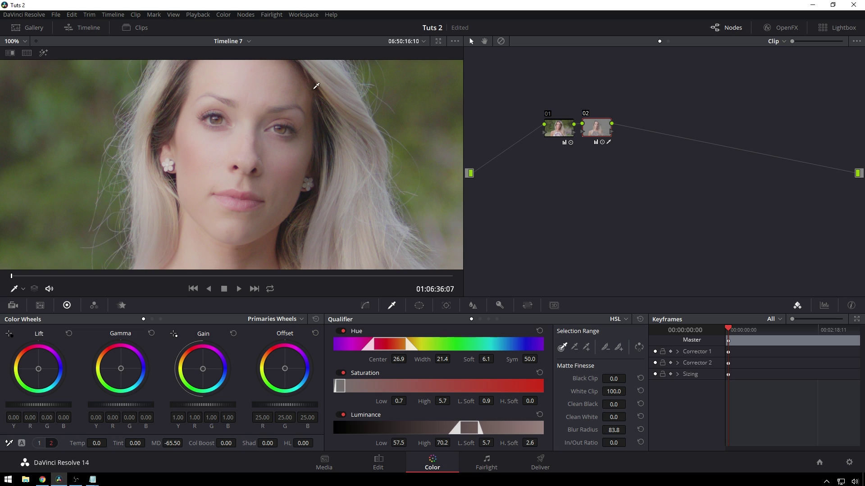
click(256, 156)
middle_click(281, 154)
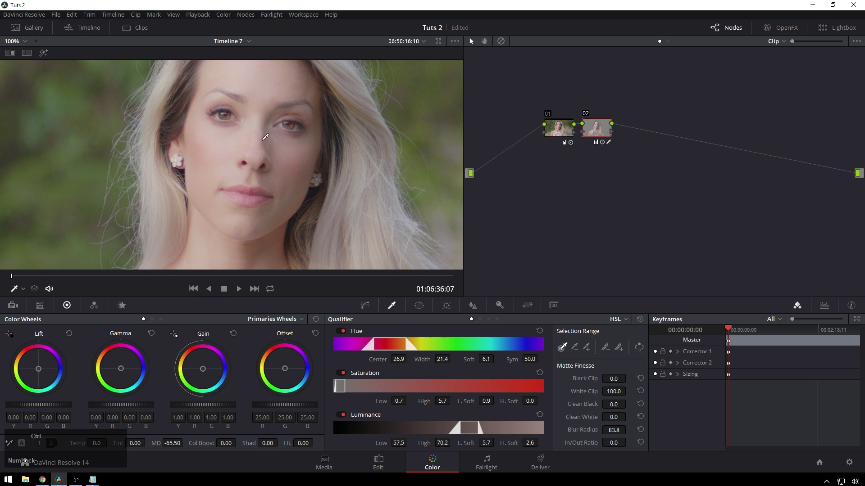
key(ctrl+d)
key(ctrl+d)
text(dd)
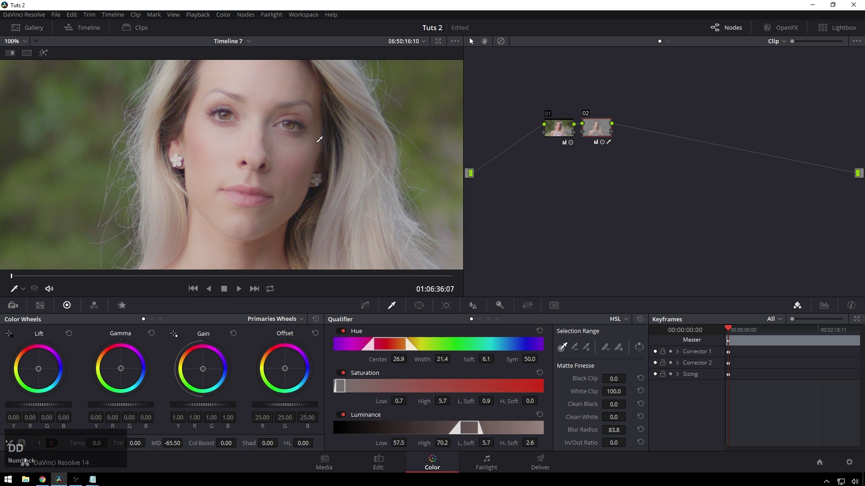
text(zdd)
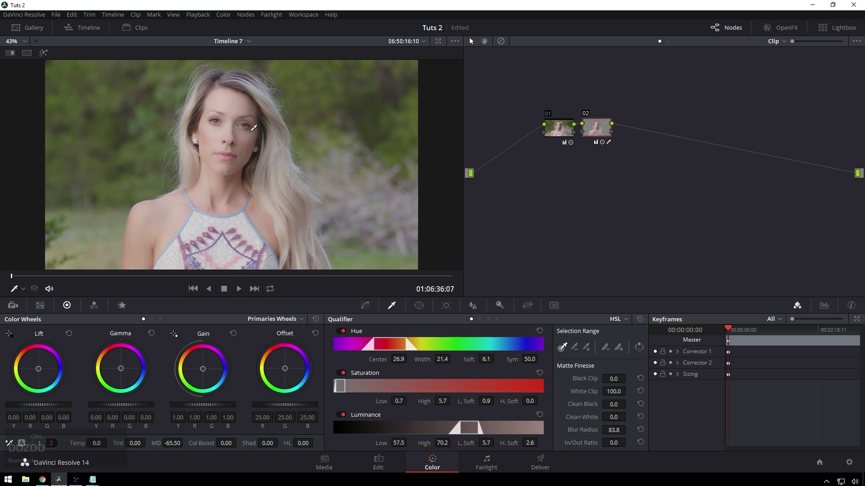
key(ctrl+Num_Lock)
key(BackSpace)
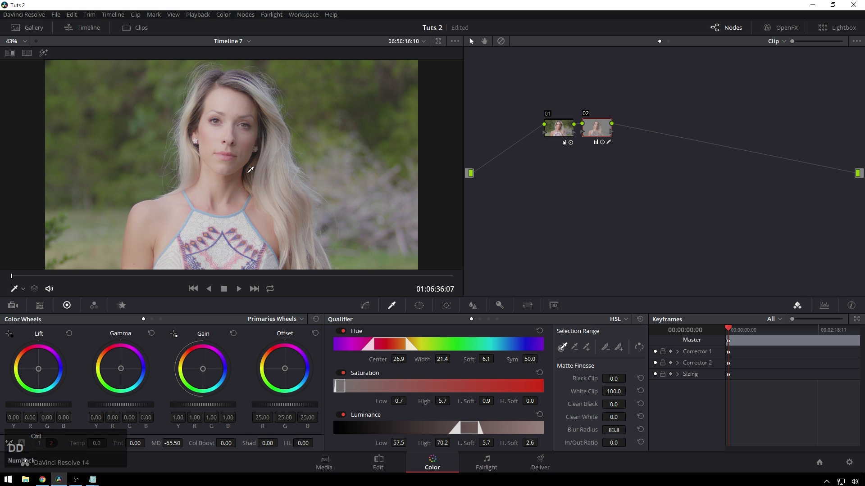
key(d)
text(DDDD)
text(DDDD)
key(shift+alt+Num_Lock)
text(z)
middle_click(234, 111)
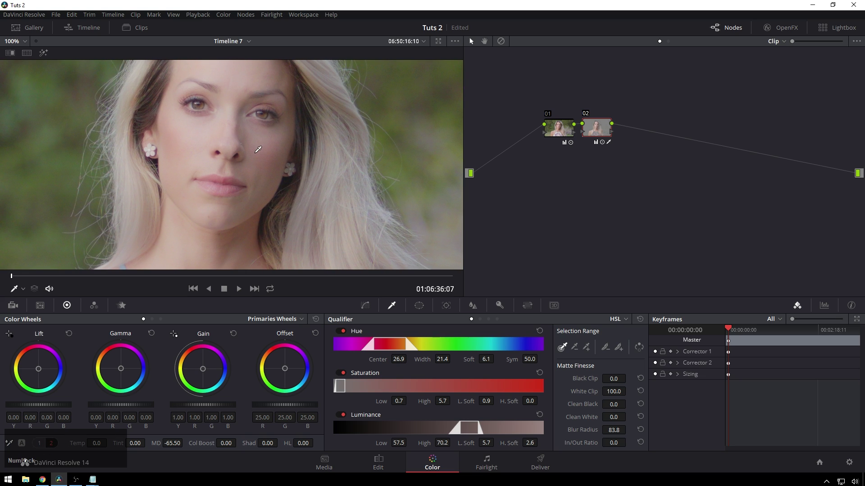
Show node 03's Key palette, turn off the highlight and set its adjustment value to 37.
text(o)
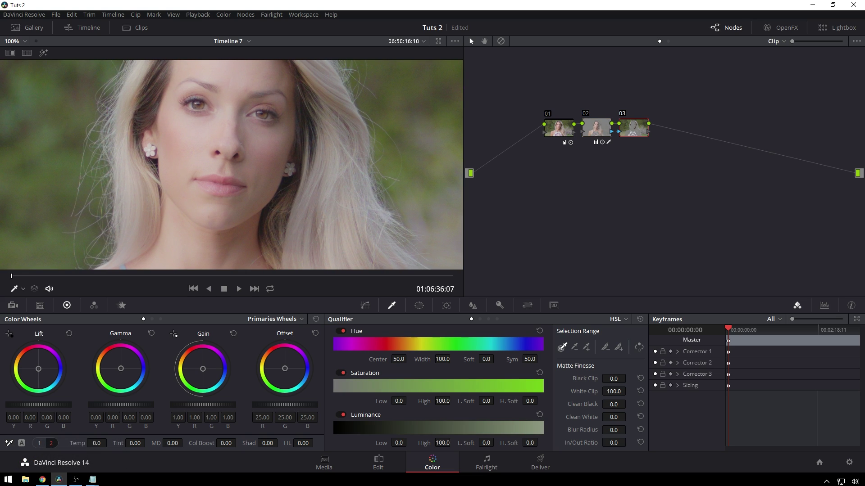
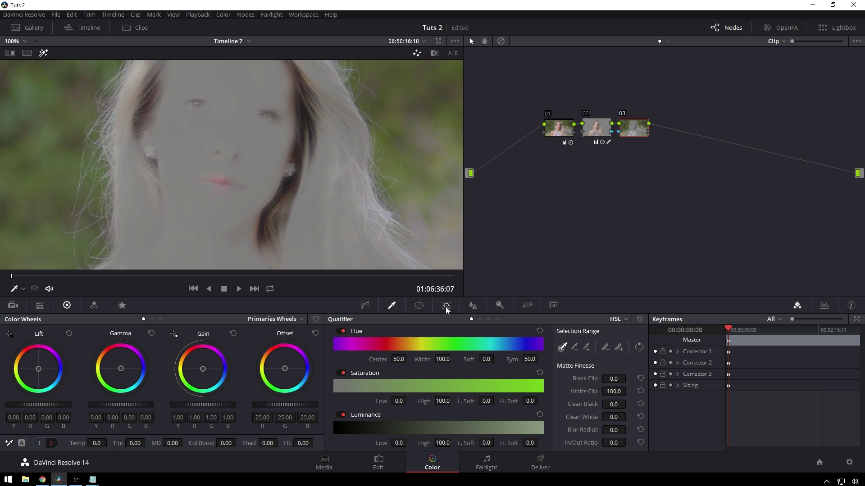
click(507, 308)
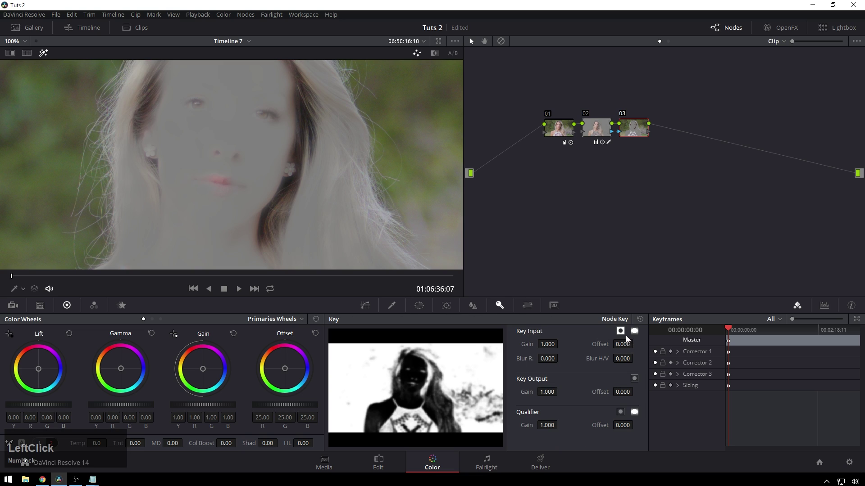
key(shift+h)
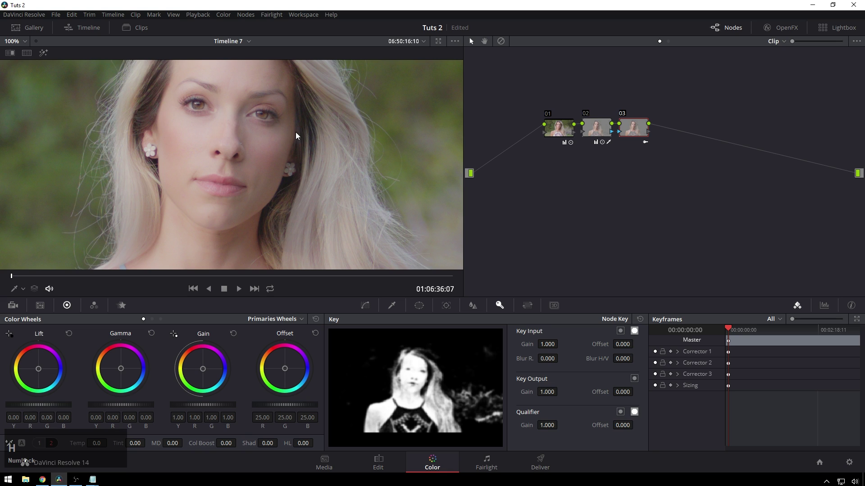
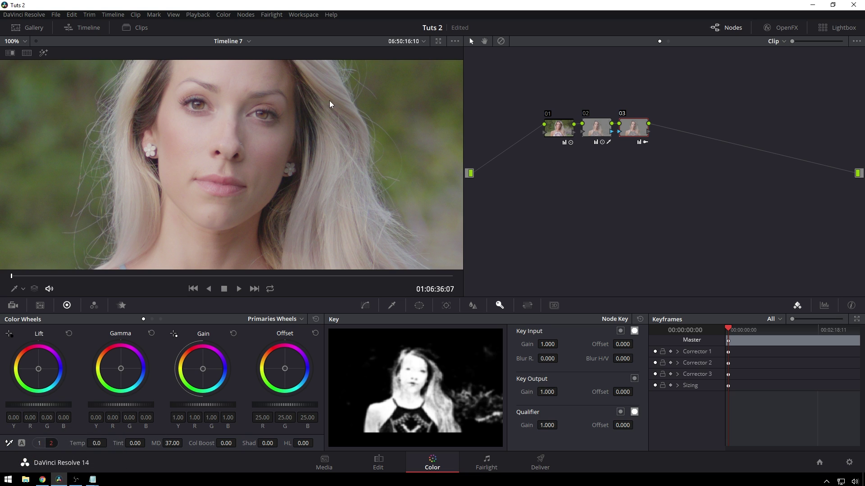
click(290, 186)
Zoom the viewer back out to fit the whole shot.
key(shift+z)
key(shift+z)
key(ctrl+d)
key(ctrl+d)
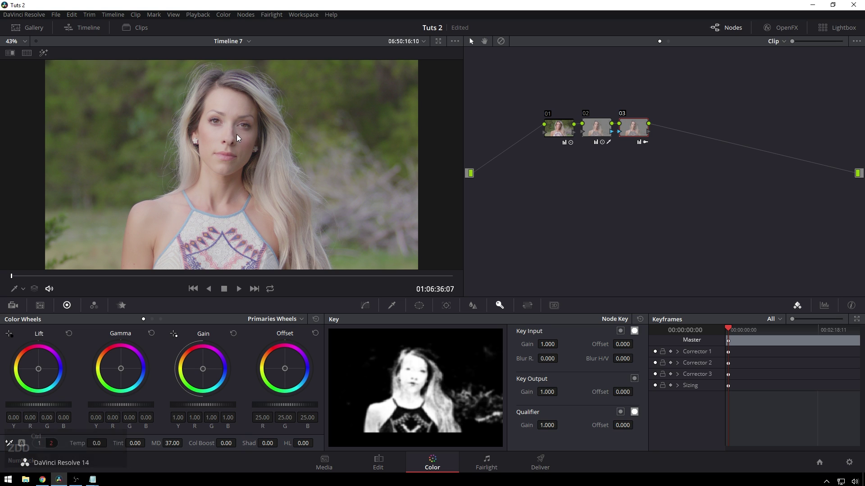
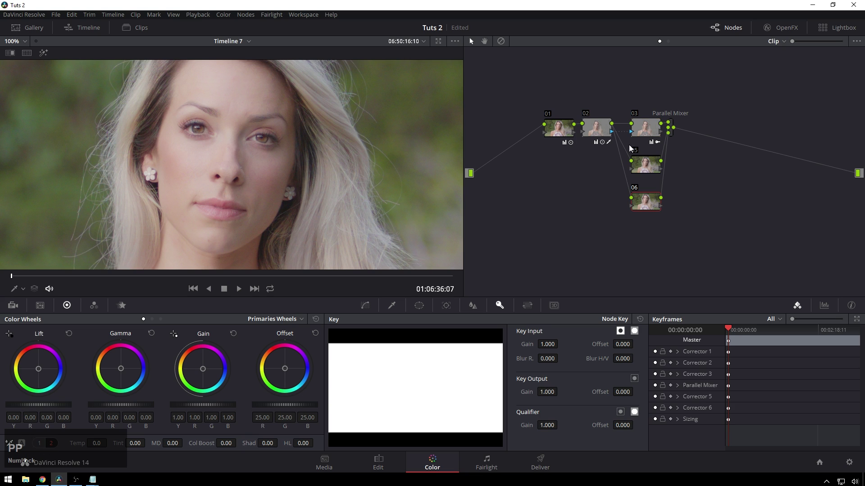
Feed node 02's skin key into parallel nodes 03, 05 and 06 via the Parallel Mixer.
click(615, 133)
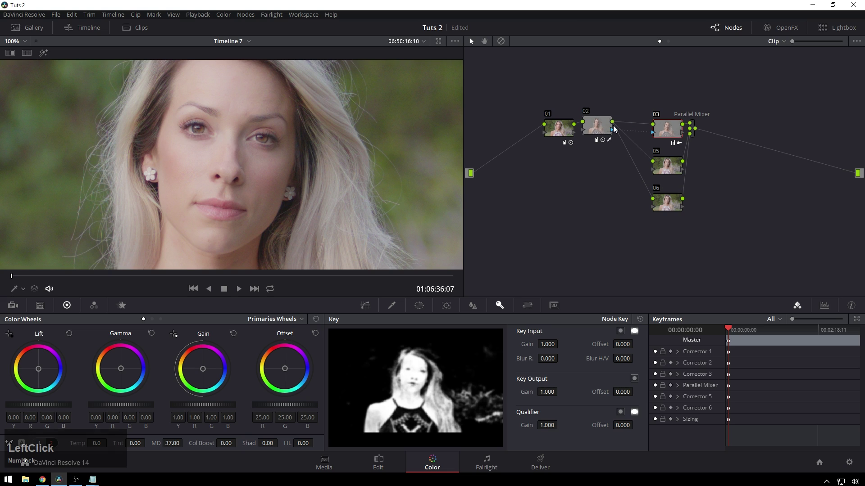
click(615, 131)
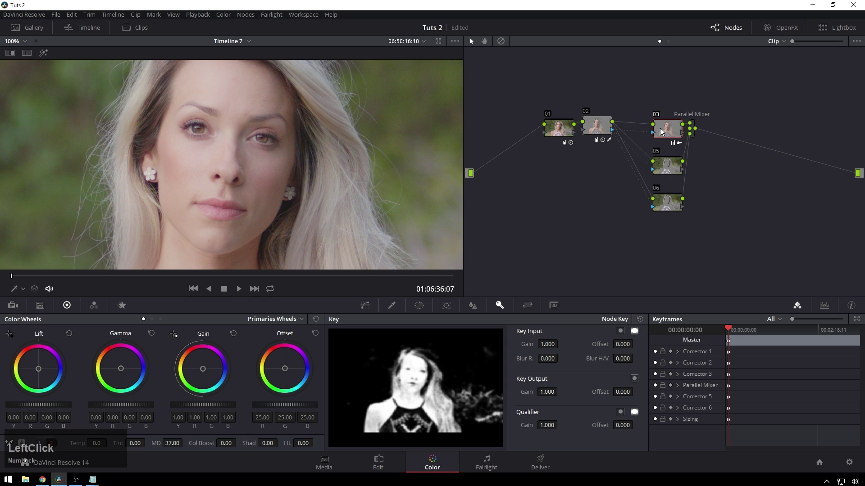
key(ctrl+c)
click(671, 171)
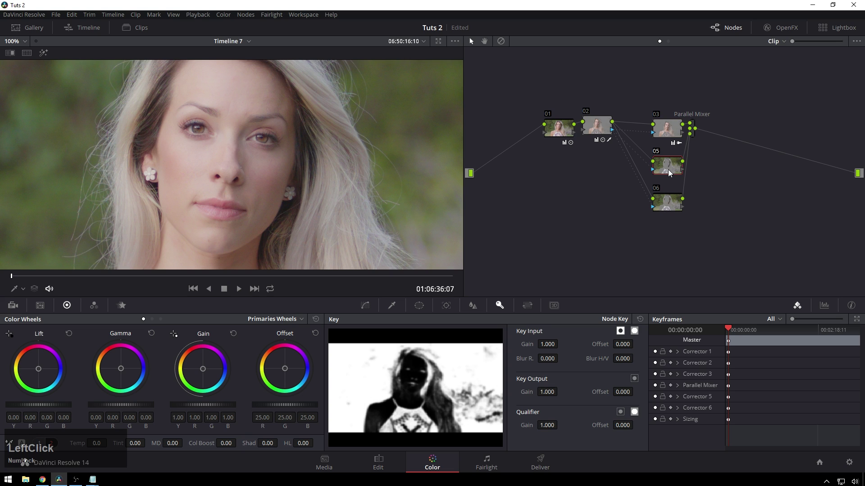
key(ctrl+v)
click(675, 205)
key(ctrl+v)
Disable nodes 03 and 05, leaving node 06 selected and active.
click(664, 133)
key(ctrl+d)
click(669, 168)
key(ctrl+d)
click(674, 201)
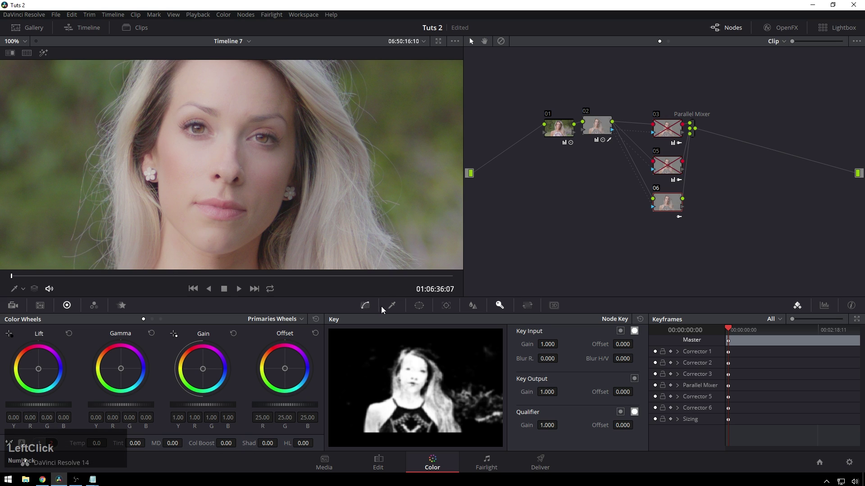
Set node 06's Blur Radius to 0.44 and compare it on and off around the face.
click(481, 309)
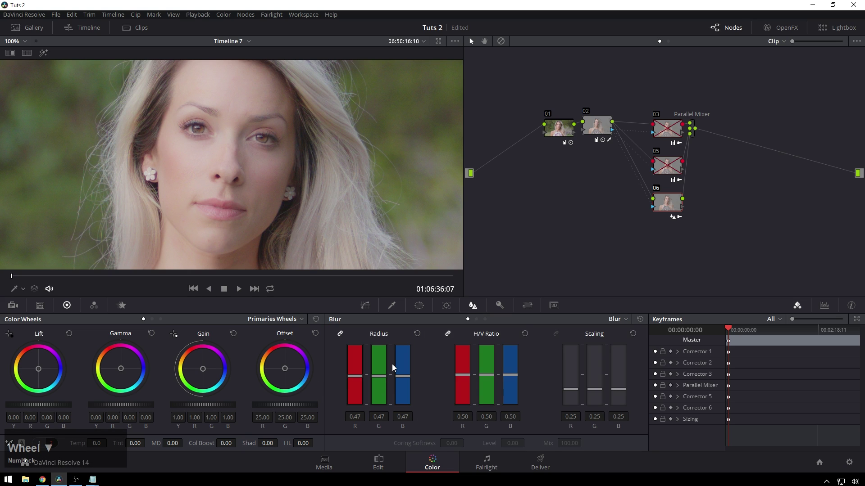
scroll(down, 3)
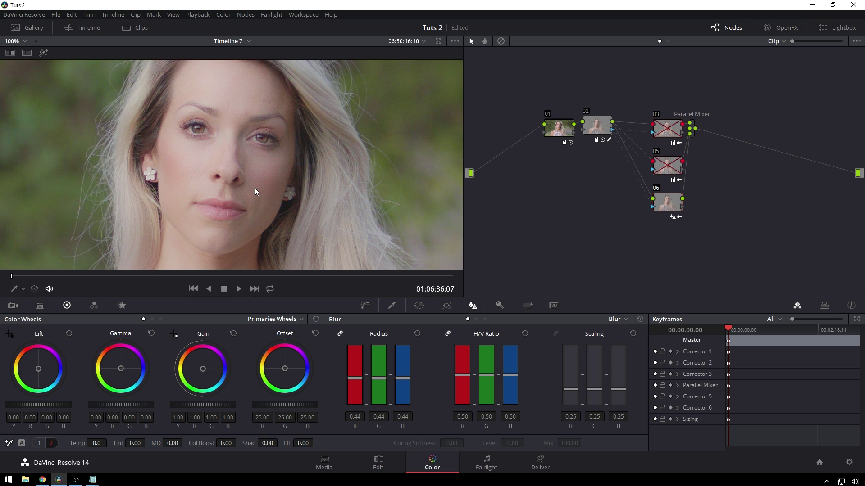
scroll(down, 3)
key(ctrl+Num_Lock)
scroll(down, 3)
key(ctrl+d)
key(ctrl+d)
text(ddz)
middle_click(274, 149)
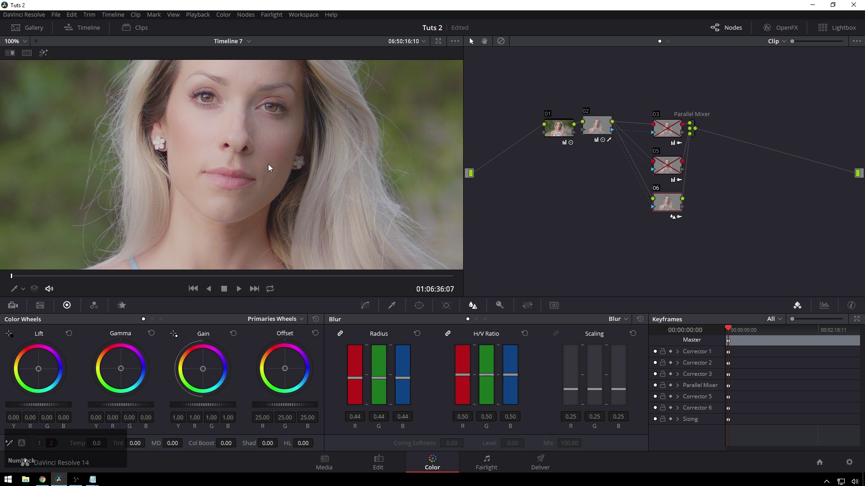
key(ctrl+d)
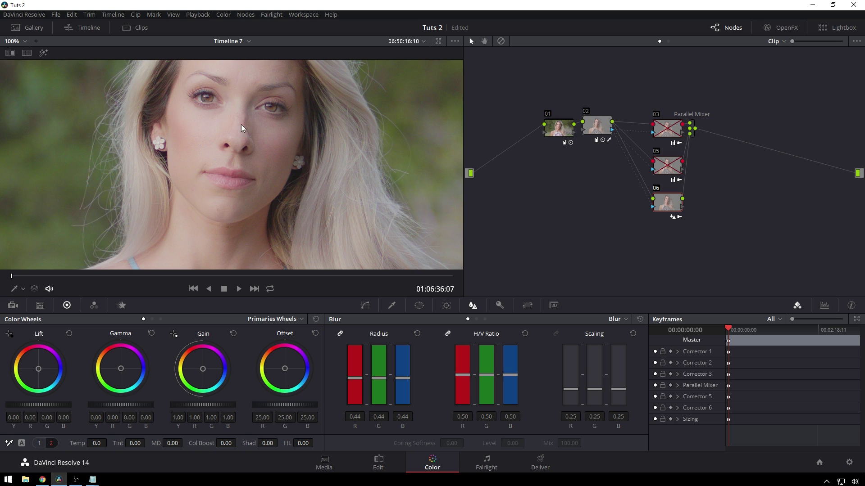
Toggle the parallel nodes to leave only node 05 active, ready for the Sharpen effect.
key(d)
click(668, 133)
key(d)
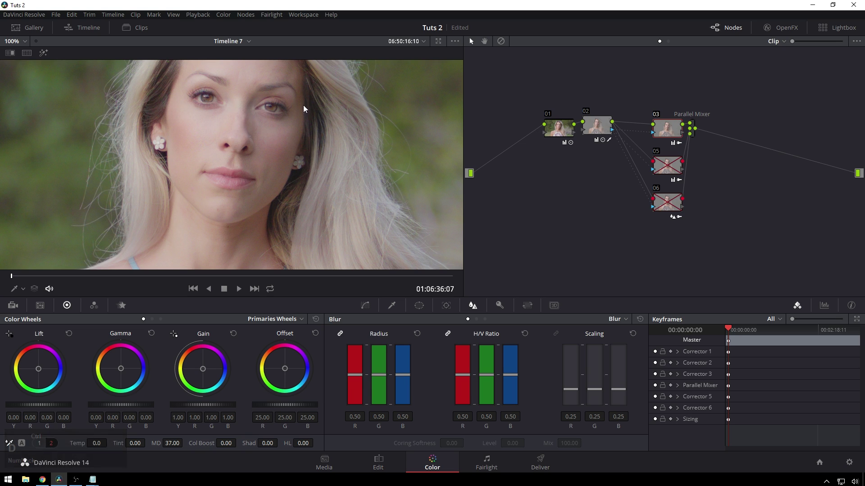
key(d)
key(d)
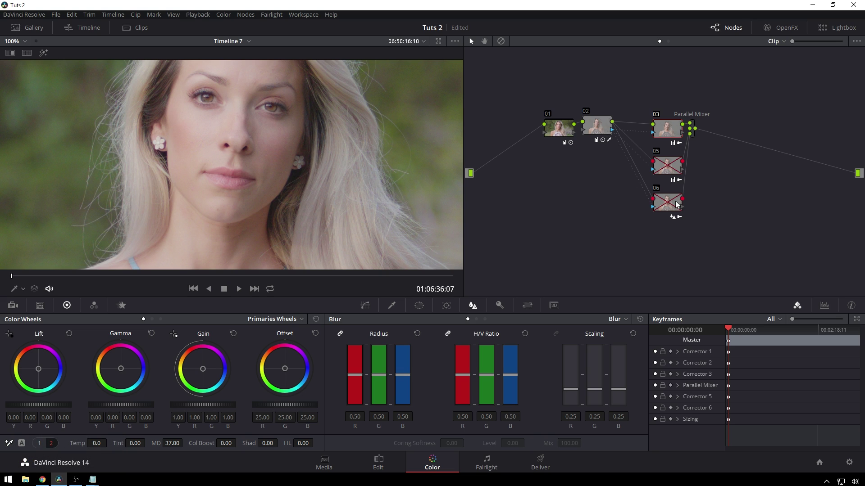
click(676, 205)
key(d)
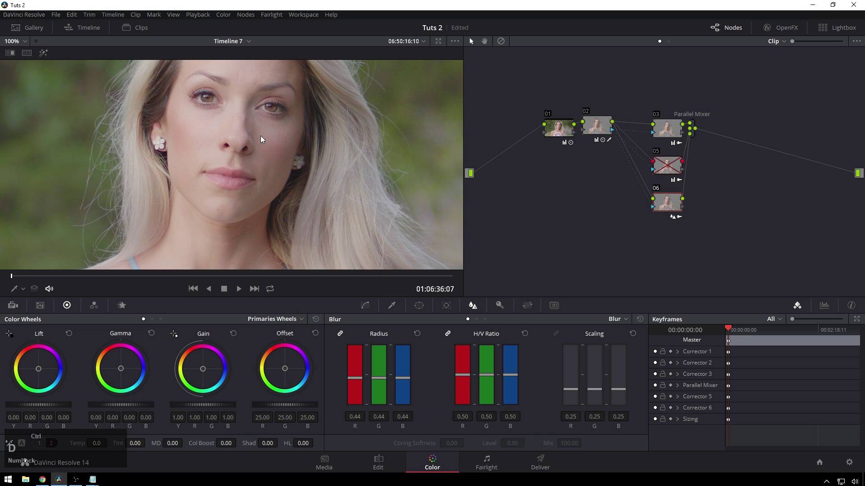
key(d)
click(673, 135)
key(d)
click(673, 173)
key(d)
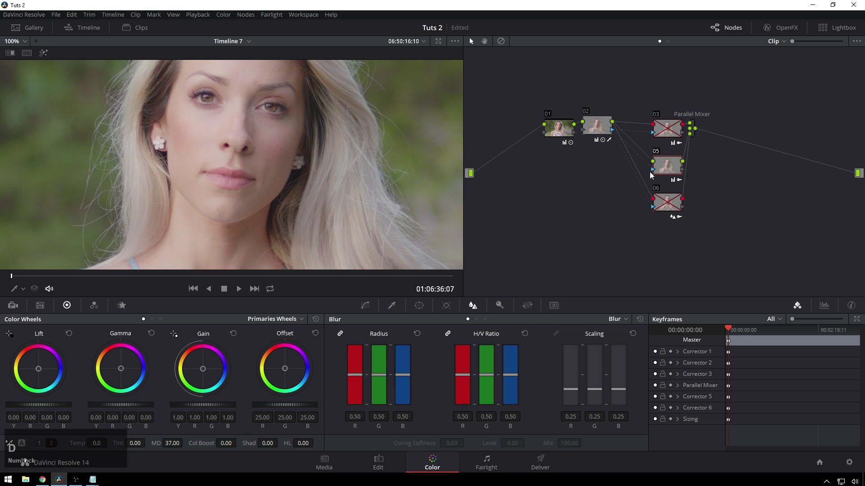
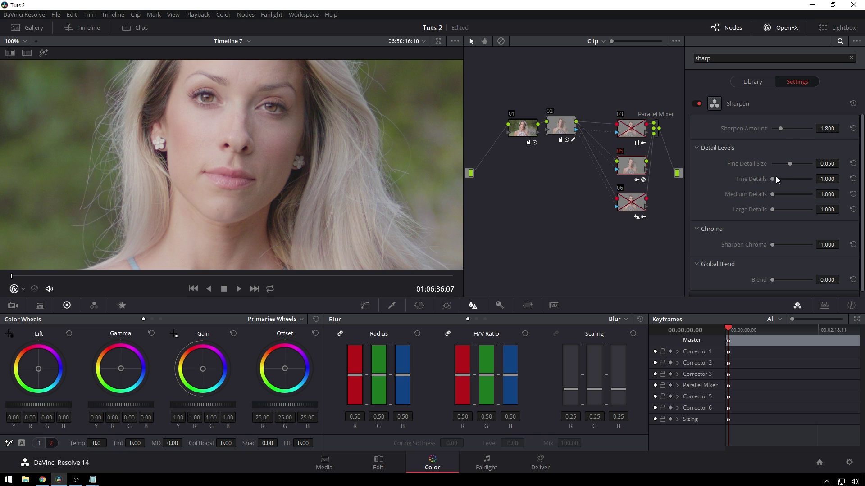
Tune node 05's Sharpen: Amount 1.41, Fine Detail Size 0.035, Fine 1.41, Medium 1.046, Large 1.318.
click(773, 179)
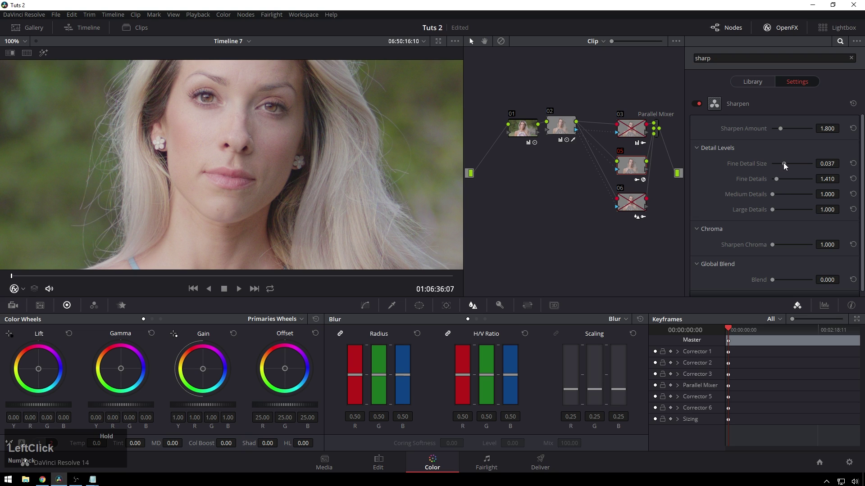
click(775, 195)
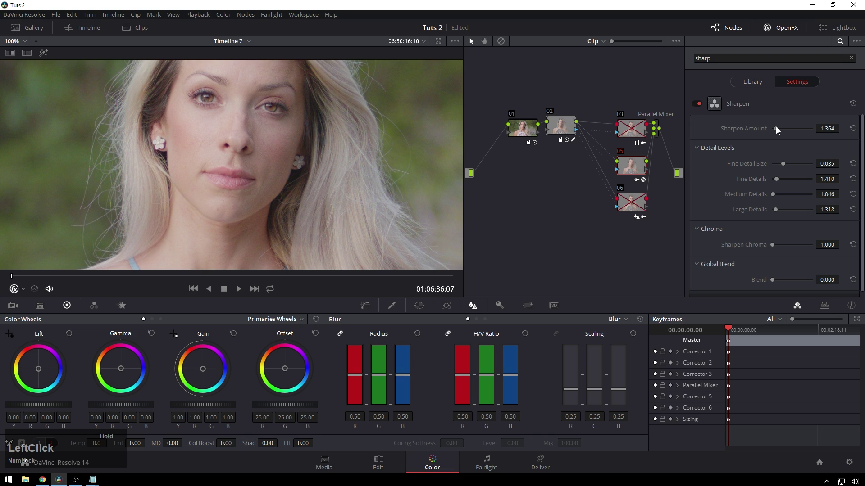
scroll(down, 3)
scroll(up, 3)
key(shift+alt+z)
middle_click(247, 144)
key(ctrl+d)
key(ctrl+d)
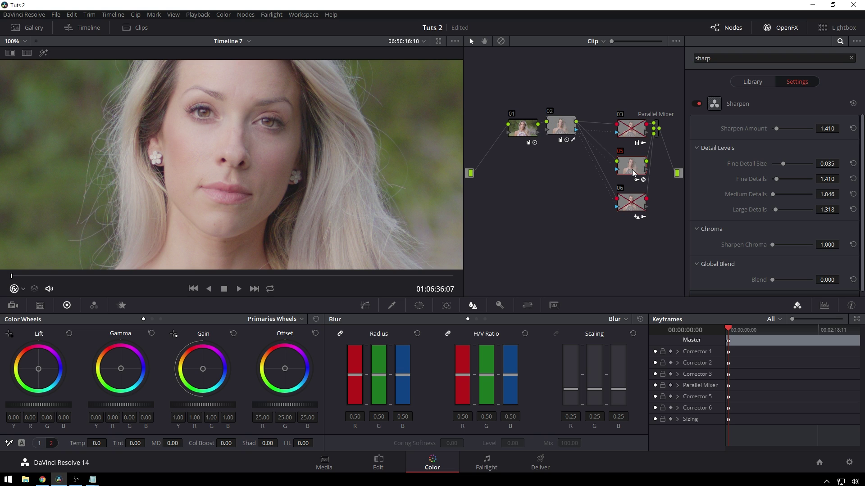
Compare the sharpen and blur nodes on and off, leaving only node 03 active.
click(565, 127)
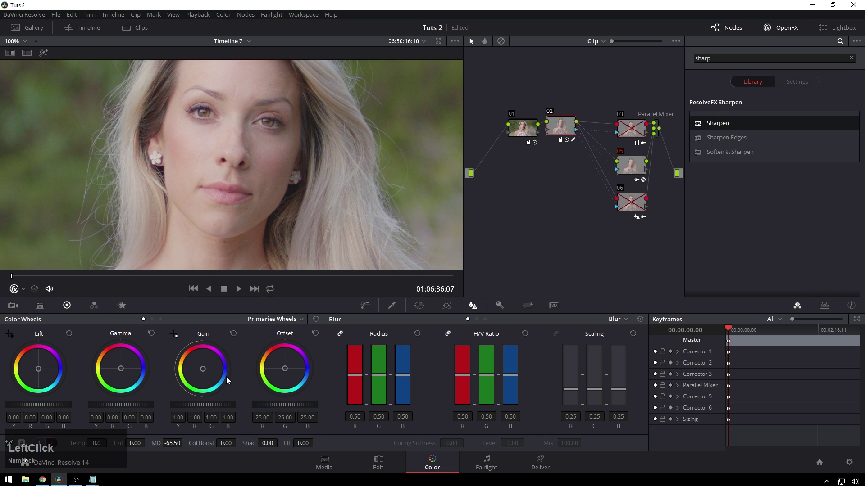
click(641, 174)
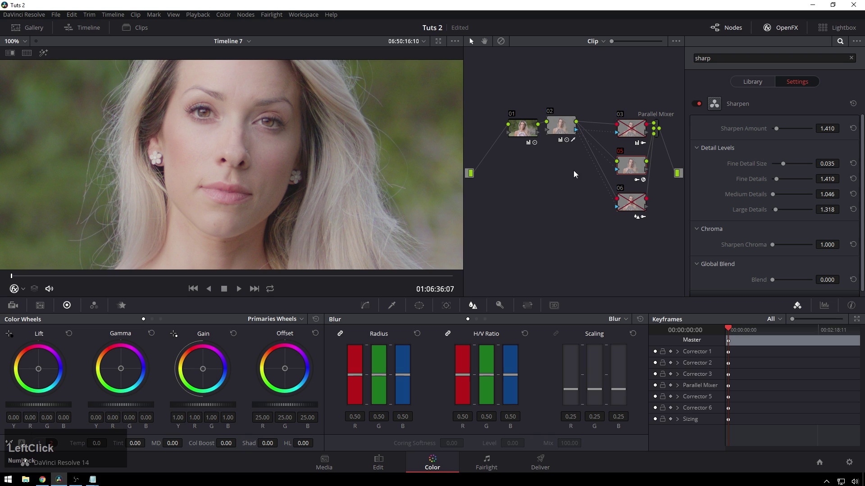
key(ctrl+d)
click(634, 131)
key(ctrl+d)
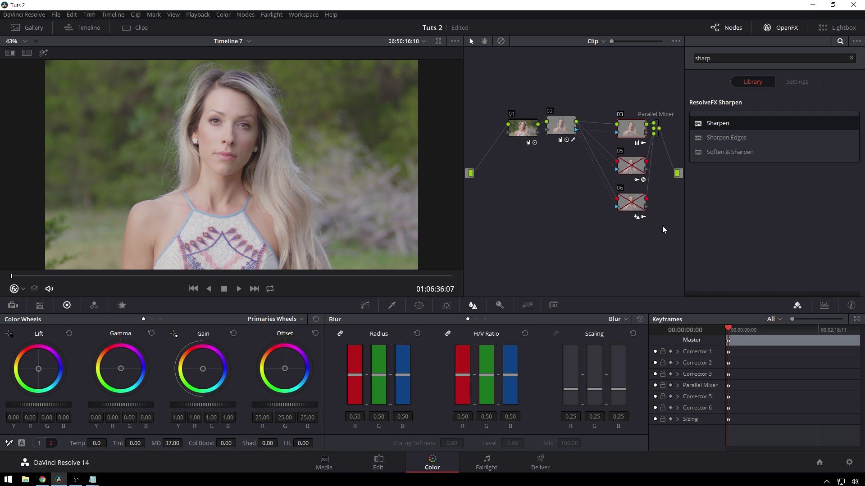
Add serial node 07 after the Parallel Mixer and bring up its LUT options.
click(661, 230)
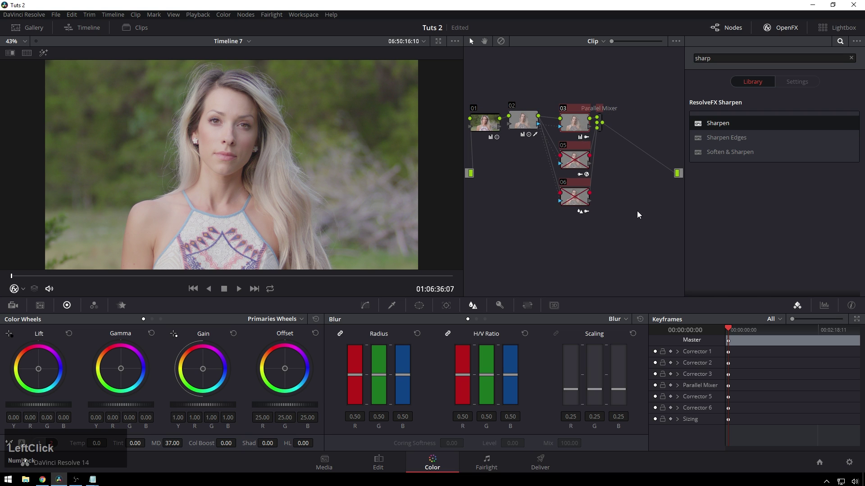
key(s)
right_click(630, 129)
right_click(634, 130)
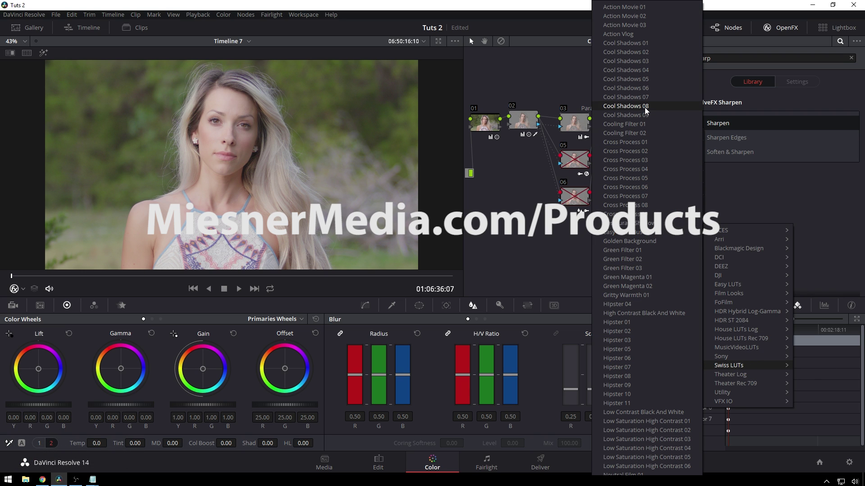
Apply Swiss LUTs Cool Shadows 08 to node 07, then switch it to Hipster 04.
right_click(646, 107)
click(614, 122)
right_click(620, 124)
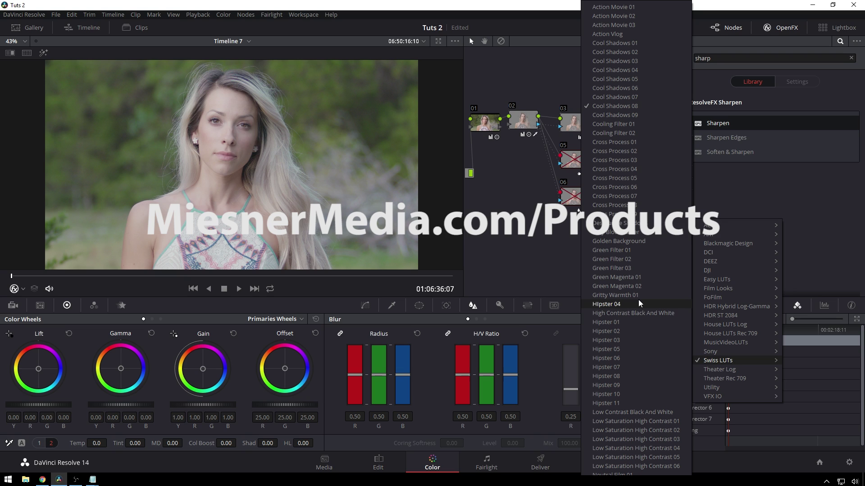
click(641, 240)
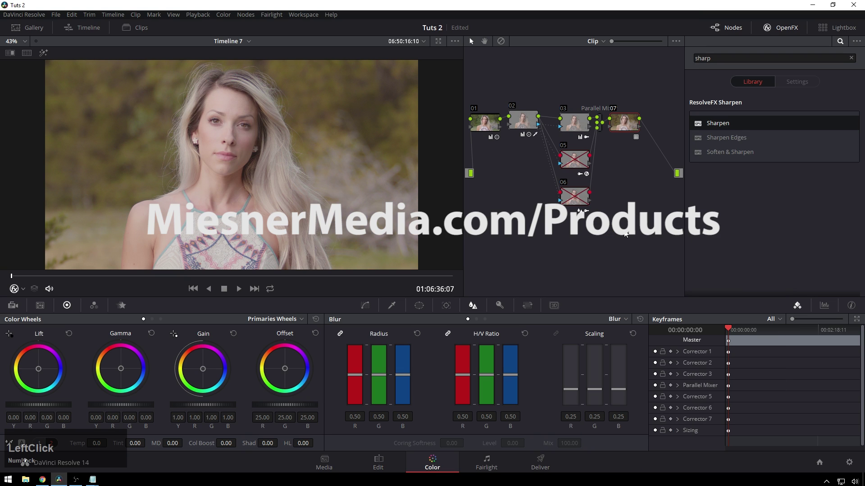